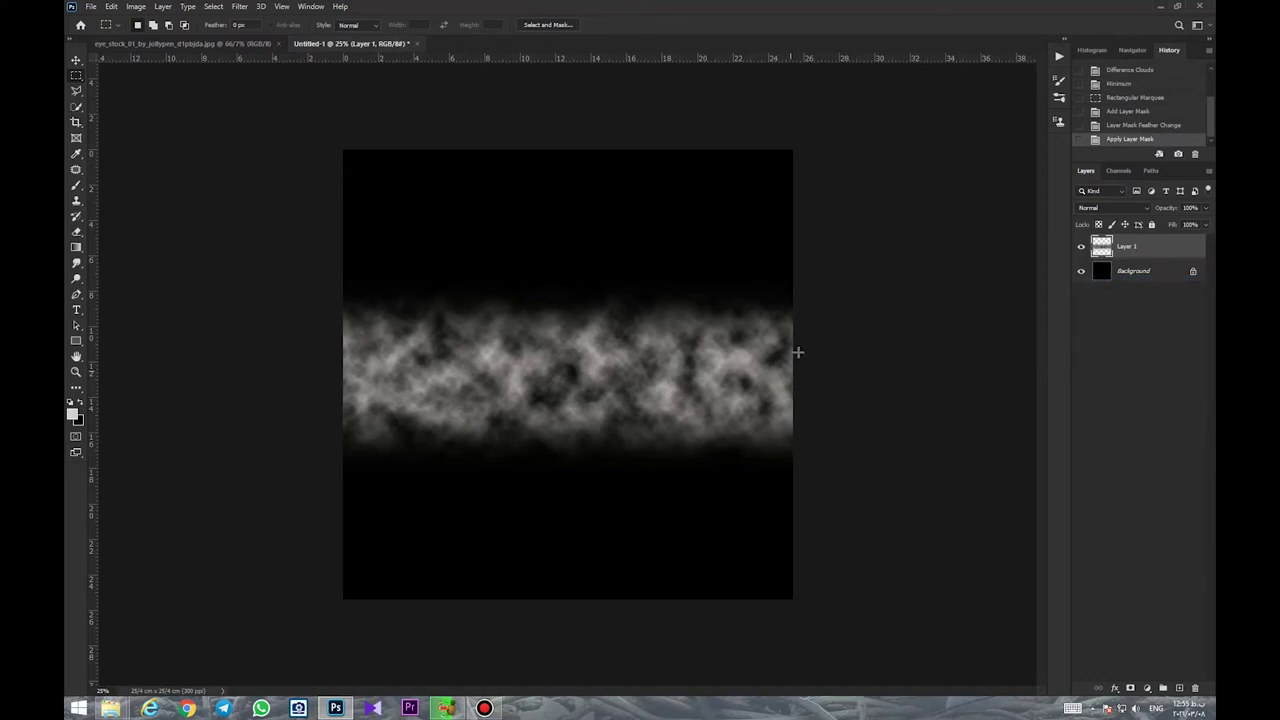
Duplicate the cloud band layer and slide the copy horizontally across the canvas.
key("ctrl+-")
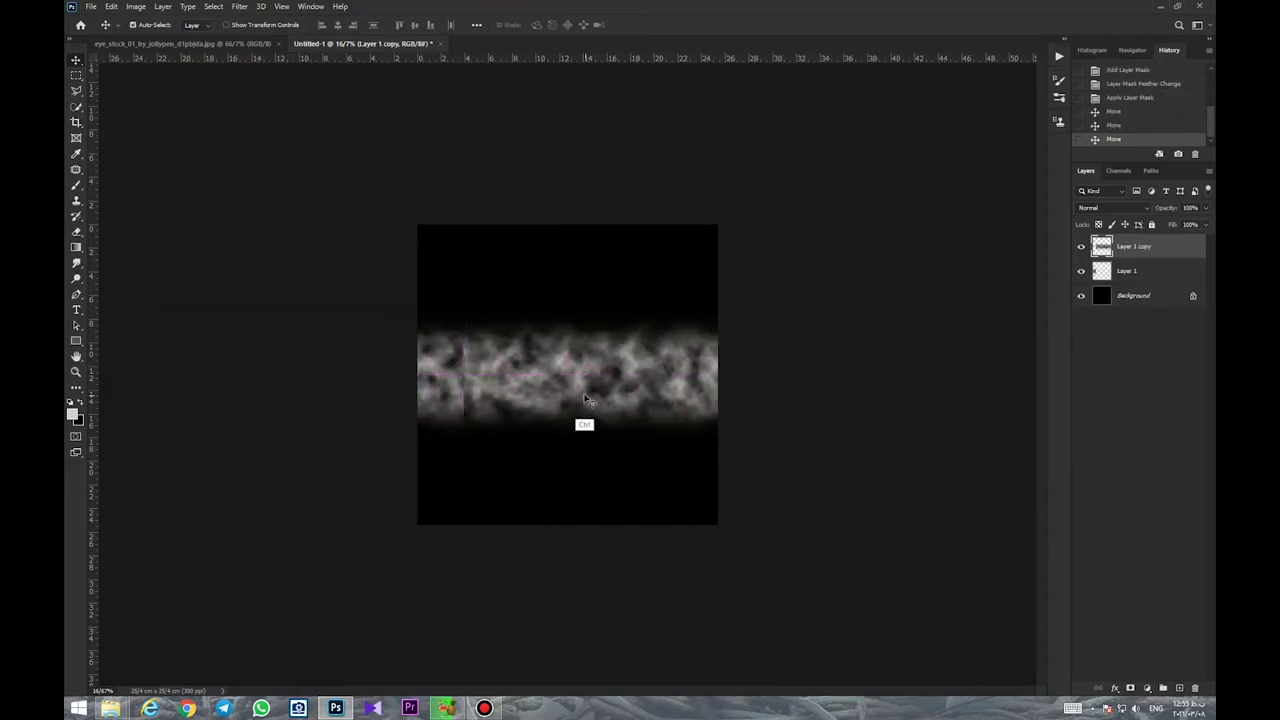
Flip the shifted cloud copy horizontally so its edge matches the original band.
right_click(620, 363)
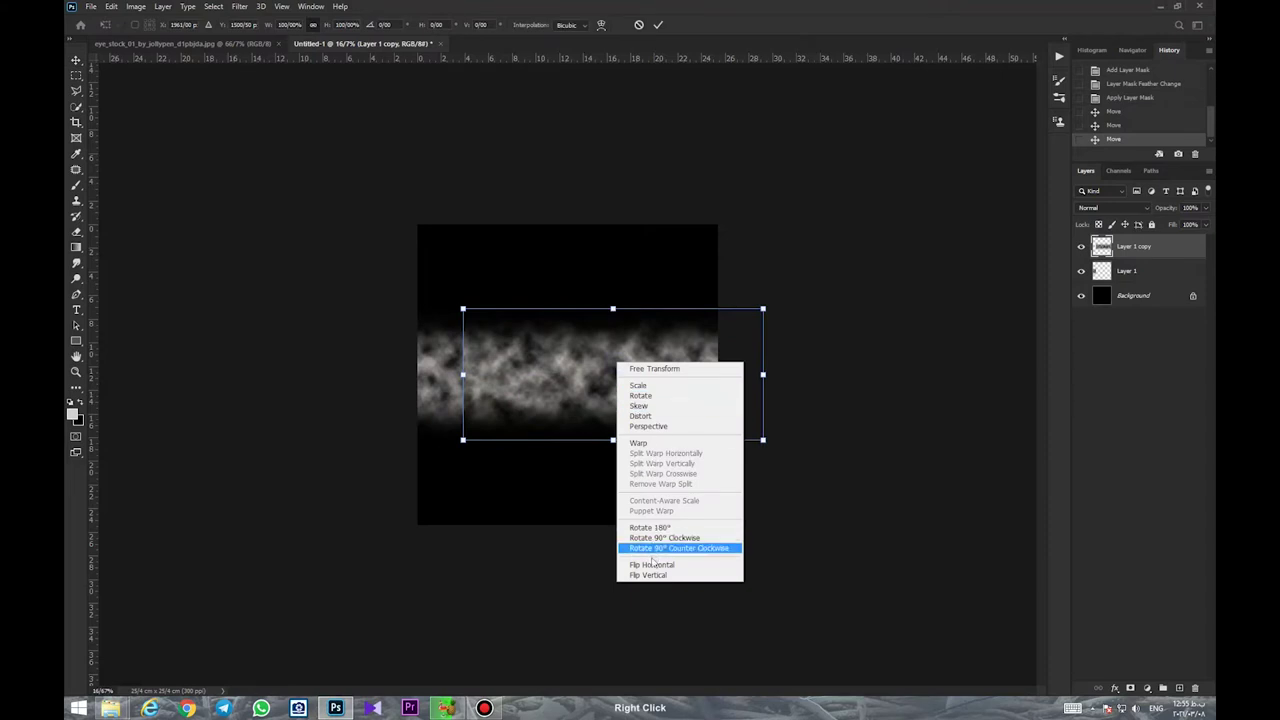
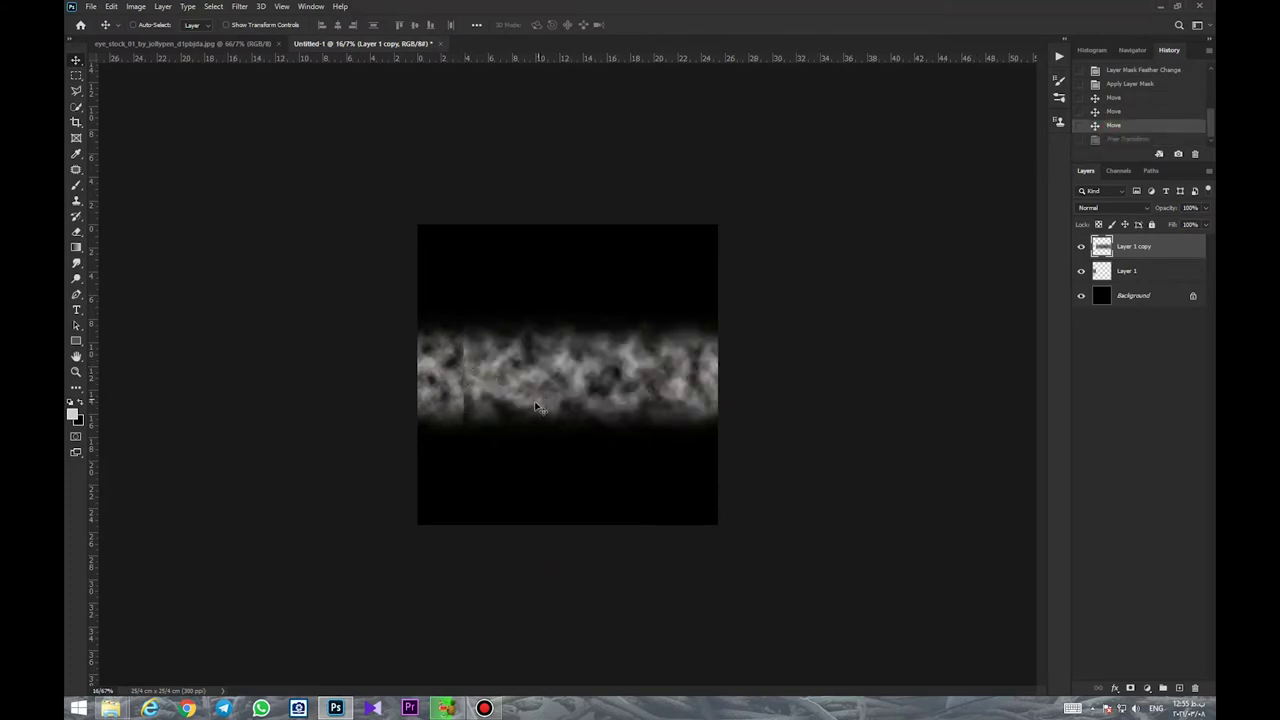
Flip the third cloud copy horizontally via Free Transform and merge the cloud layers with Ctrl+E.
right_click(585, 375)
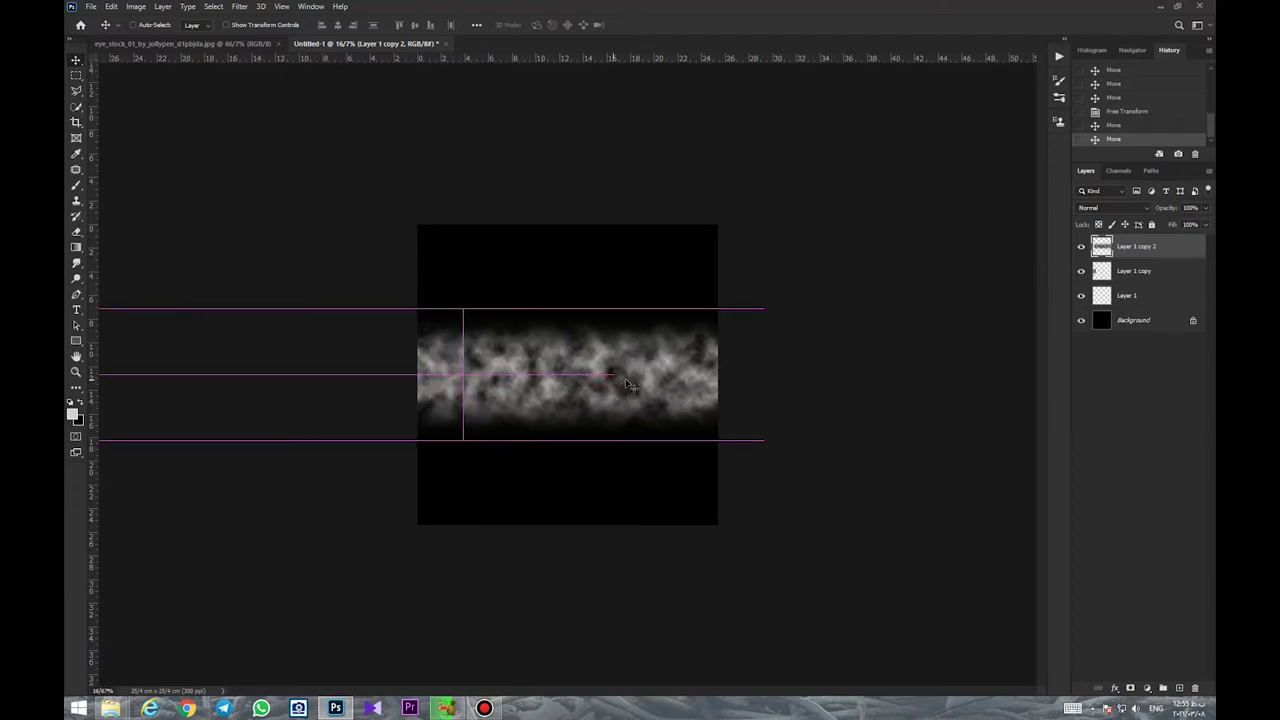
right_click(590, 376)
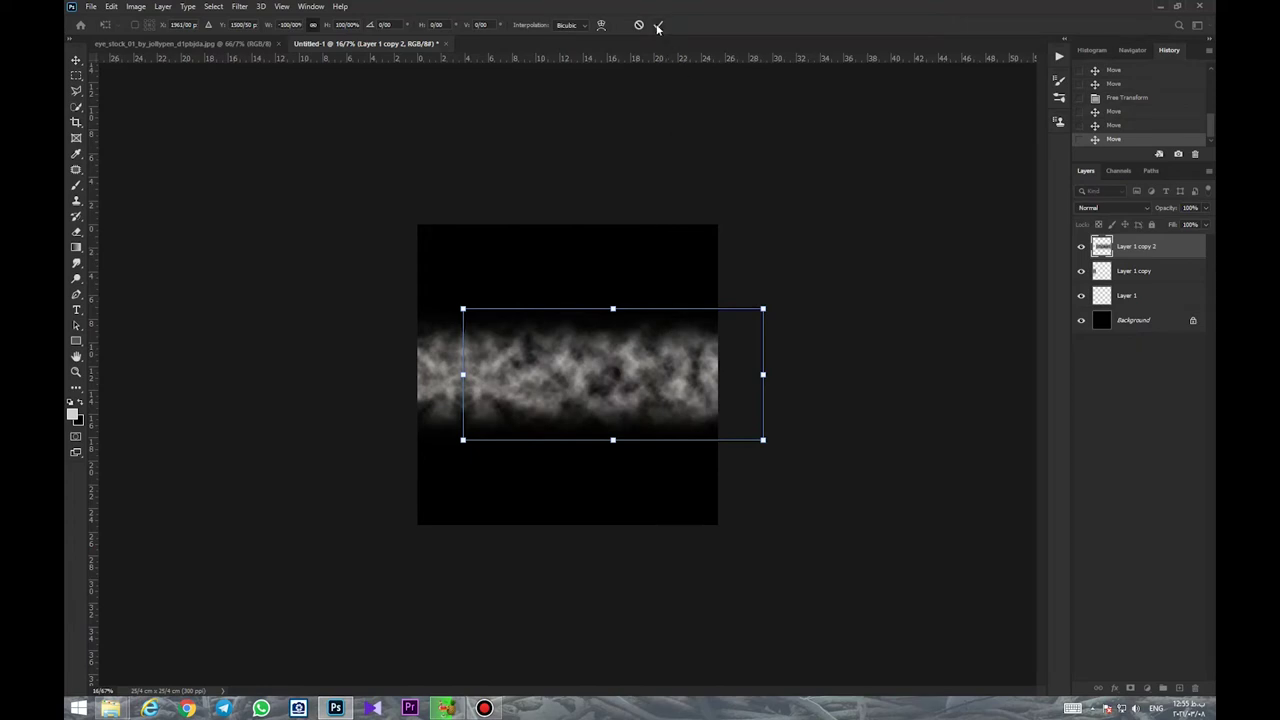
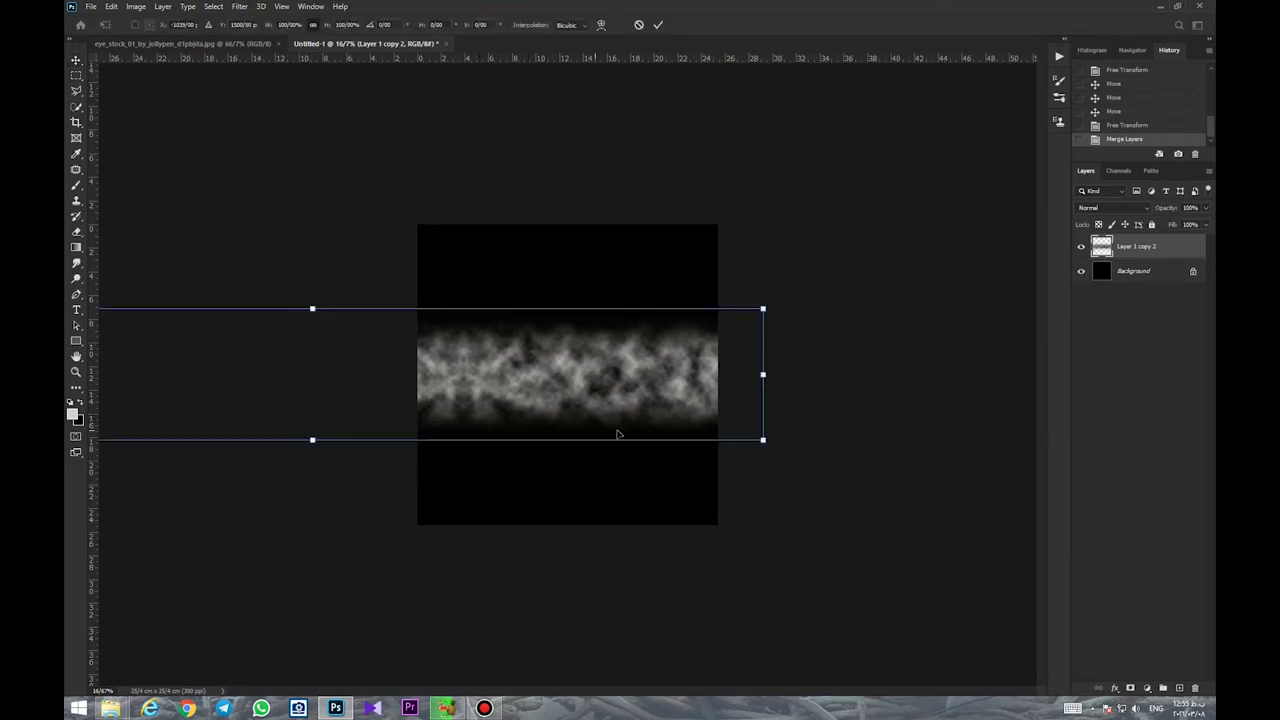
Scale the merged cloud band's width down to the canvas width and commit the transform.
key("ctrl+-")
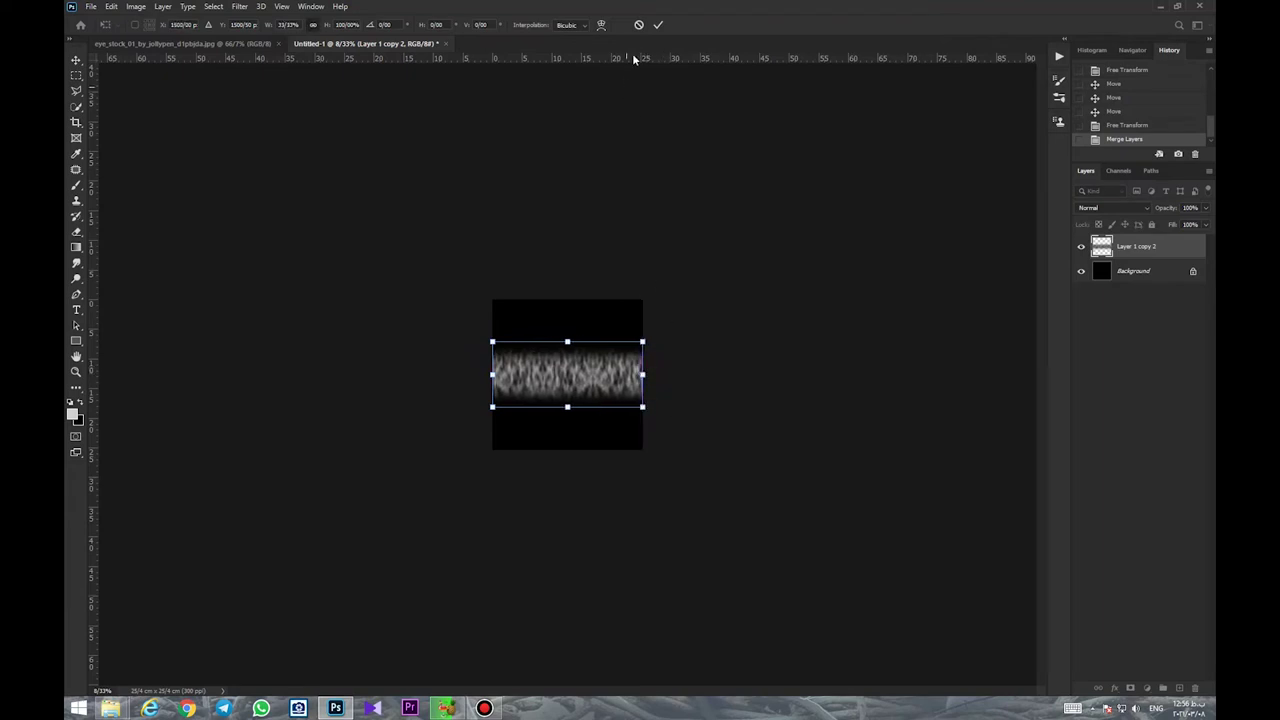
key("ctrl+-")
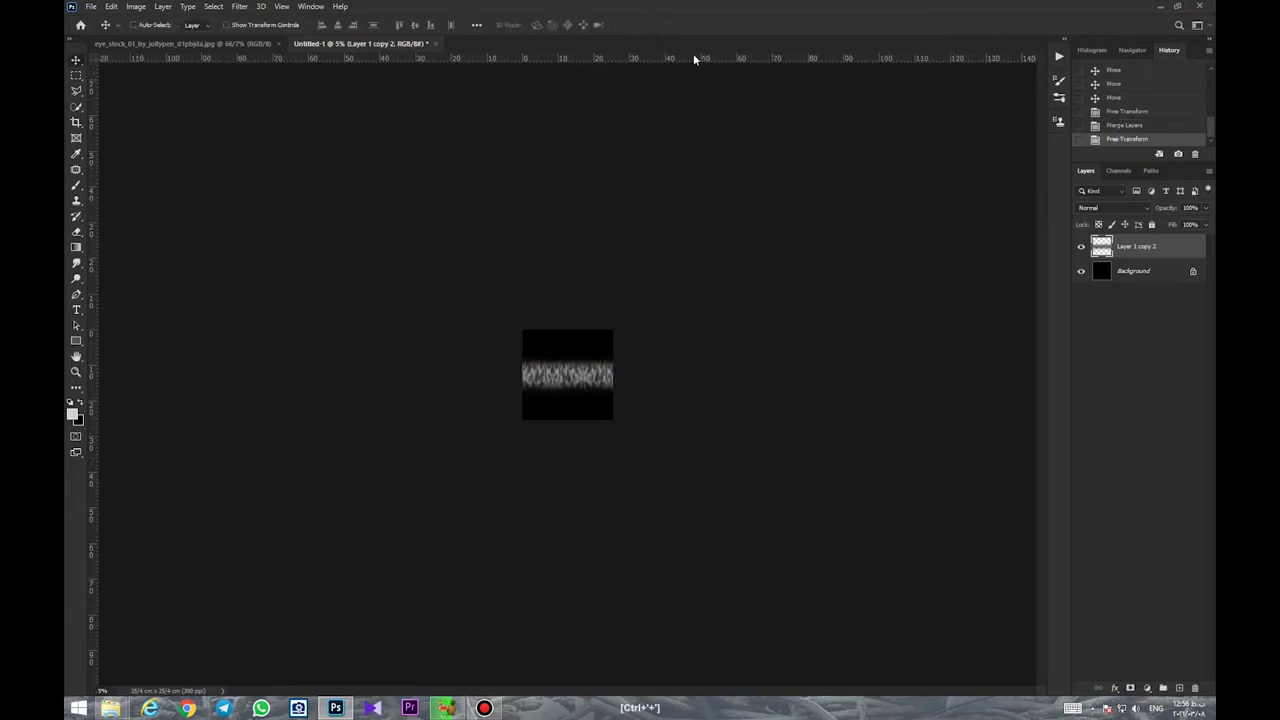